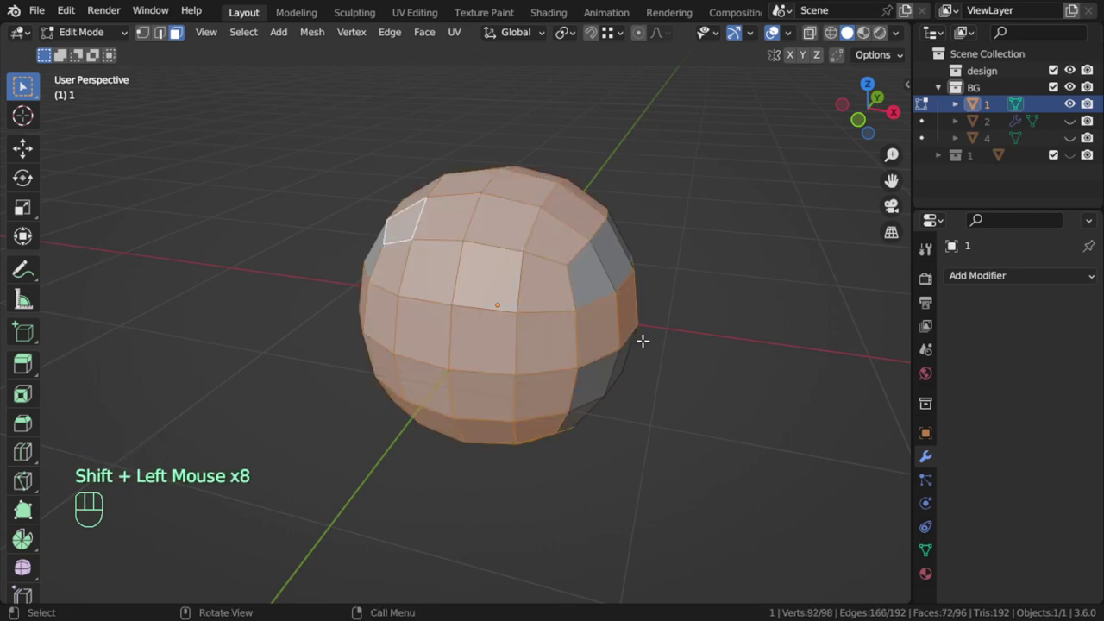
- Cancel the face push on the sphere, leave Edit Mode and apply level-2 subdivision smoothing with Ctrl+2
key("alt+e")
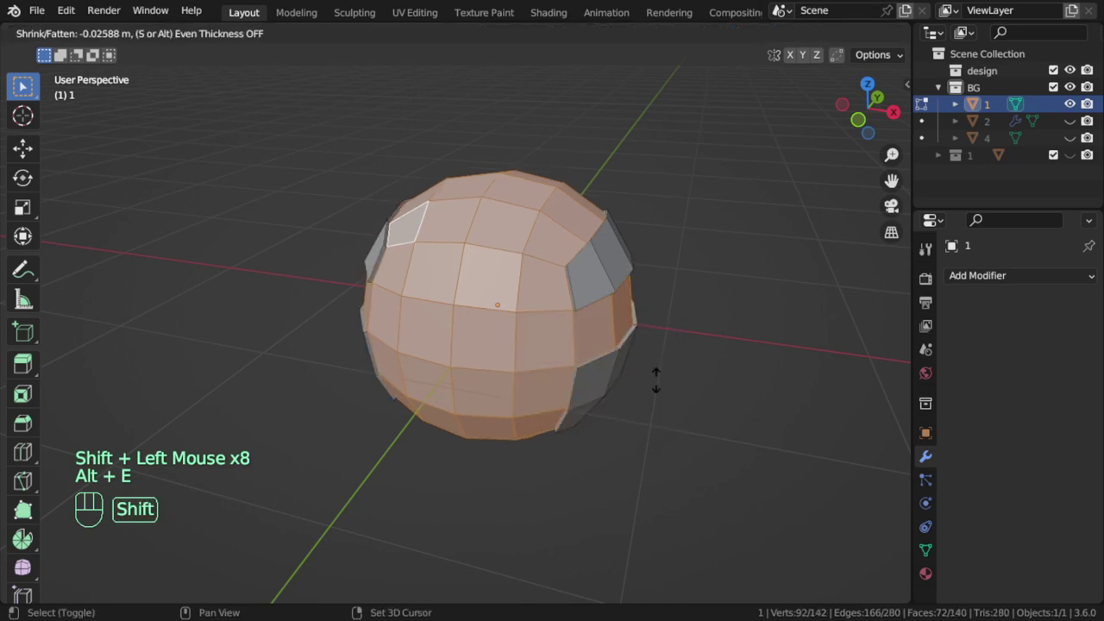
scroll("down", 3)
key("Tab")
left_click_drag(597, 330, 528, 320)
scroll("up", 3)
key("ctrl+2")
- Hide object 1 in the Outliner and reveal object 2 in the viewport
middle_click(542, 283)
left_click(1026, 309)
left_click_drag(1074, 106, 1059, 157)
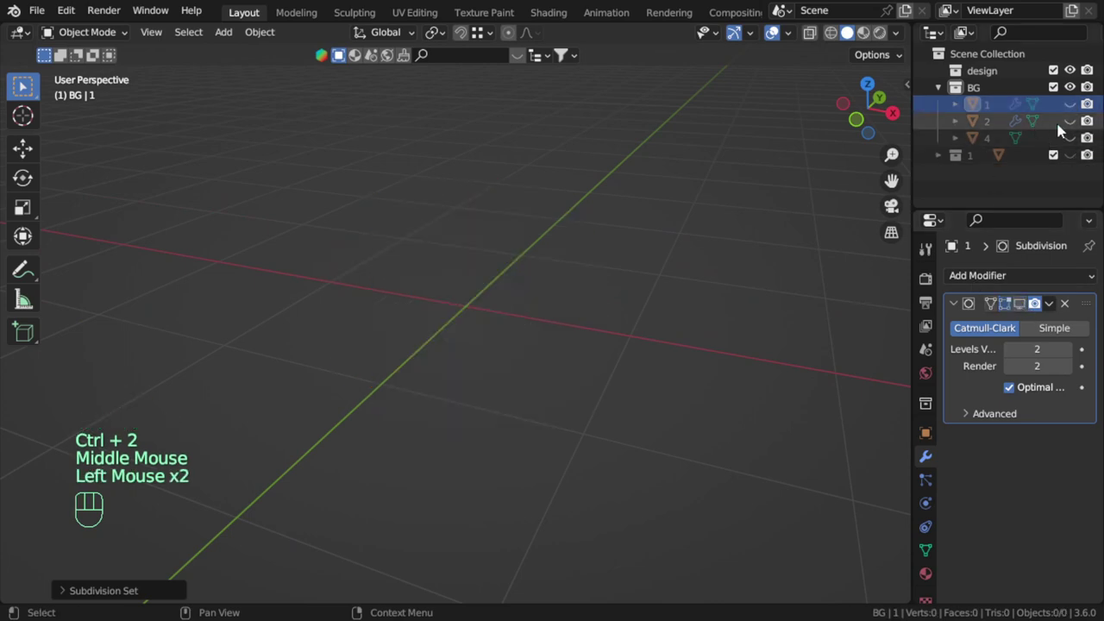
left_click(1073, 125)
- Select cube 2 and inset its front face, top face, then the front face again
left_click(586, 297)
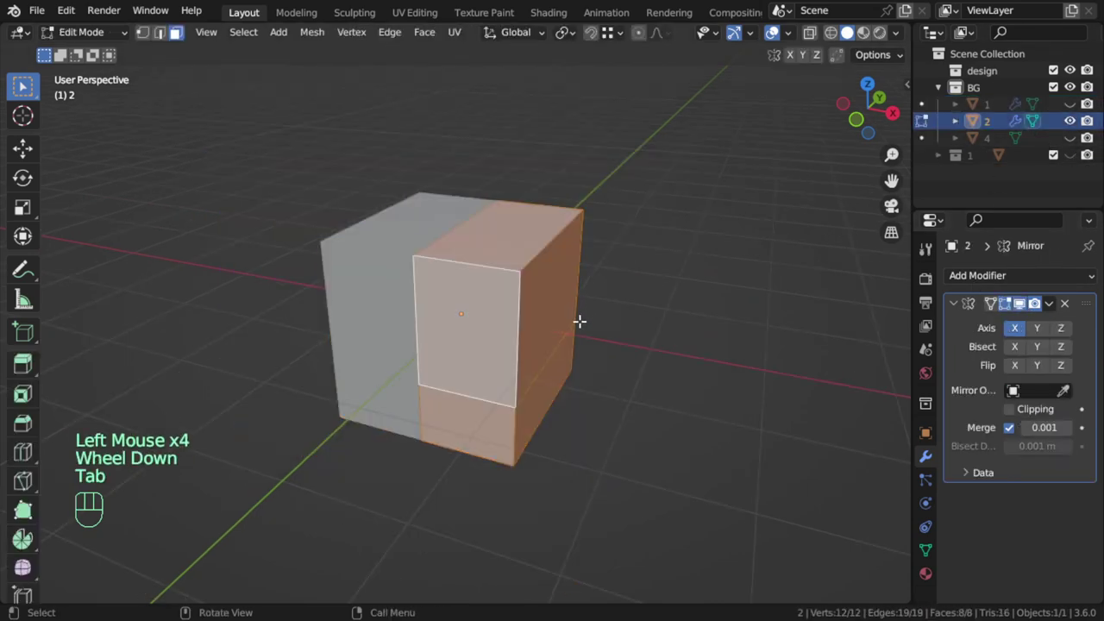
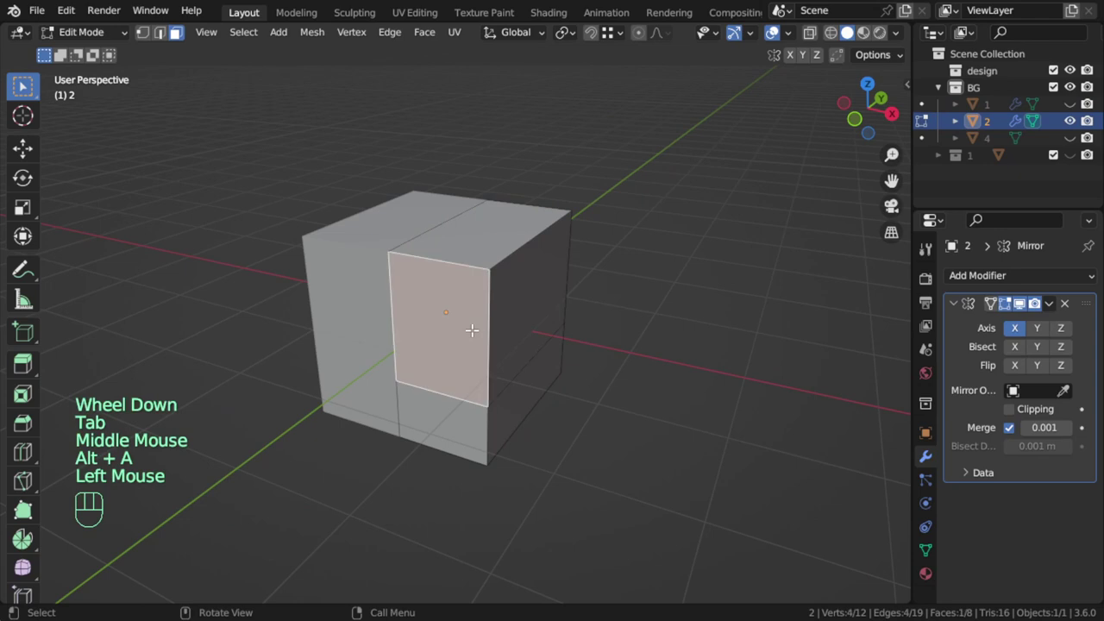
key("i")
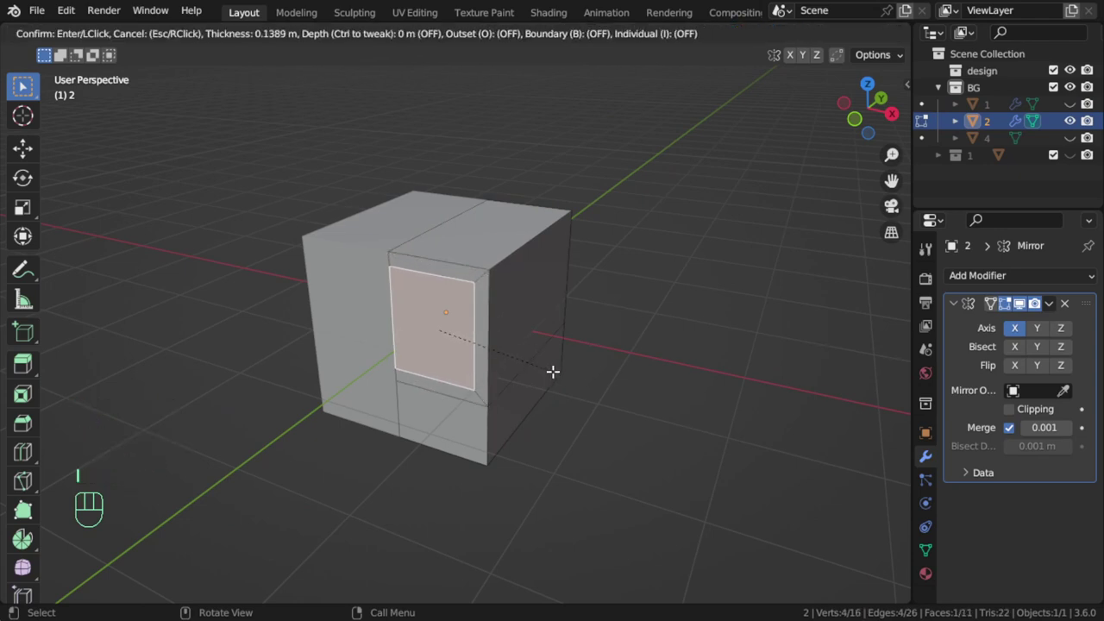
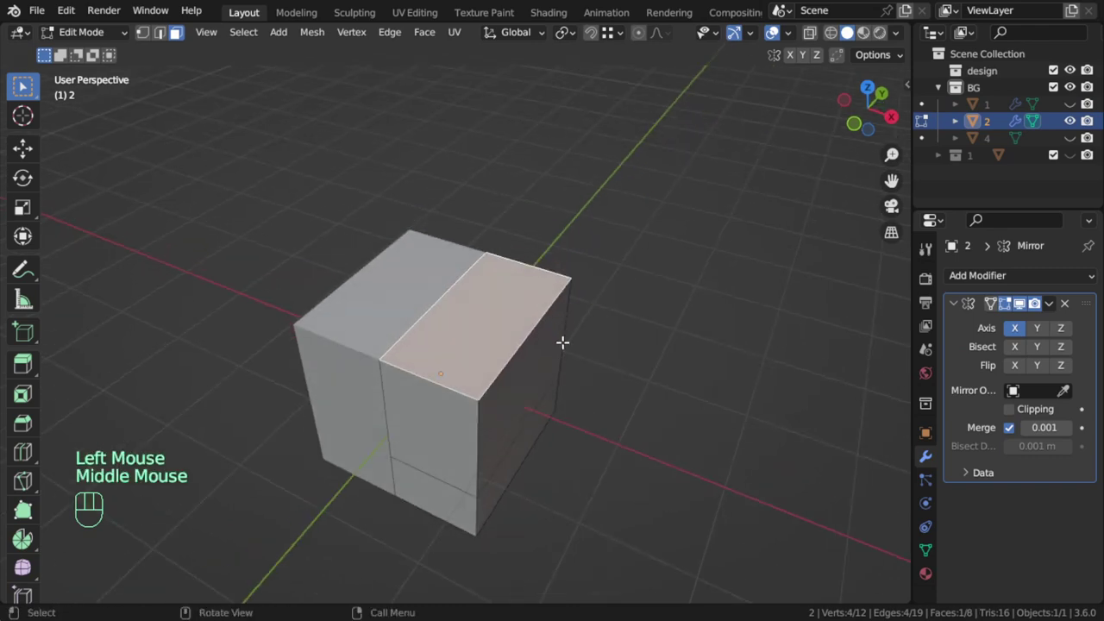
key("i")
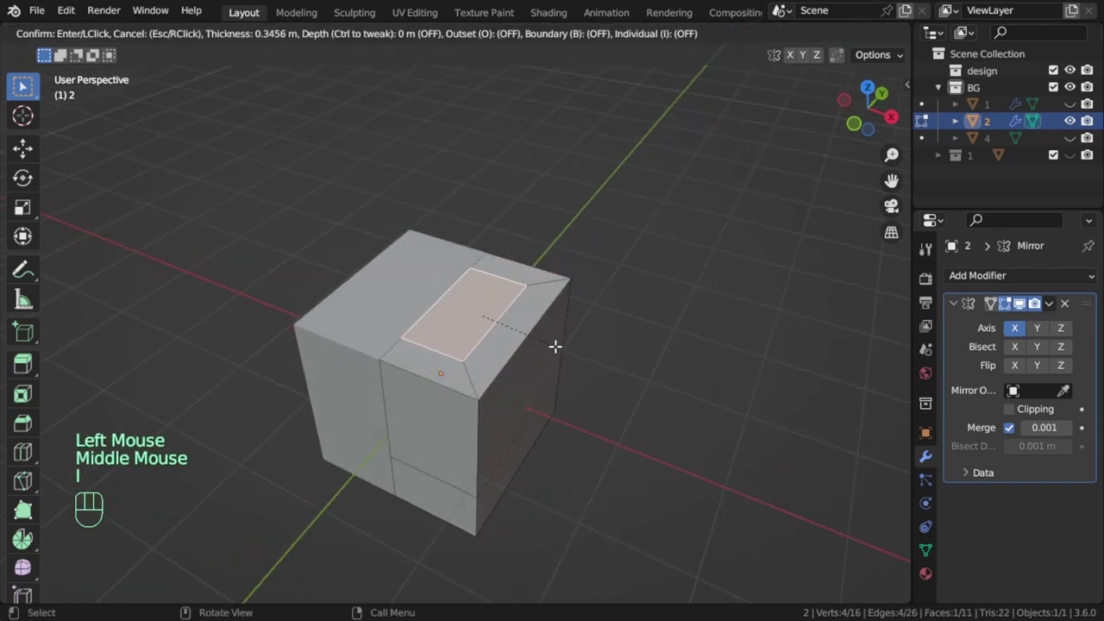
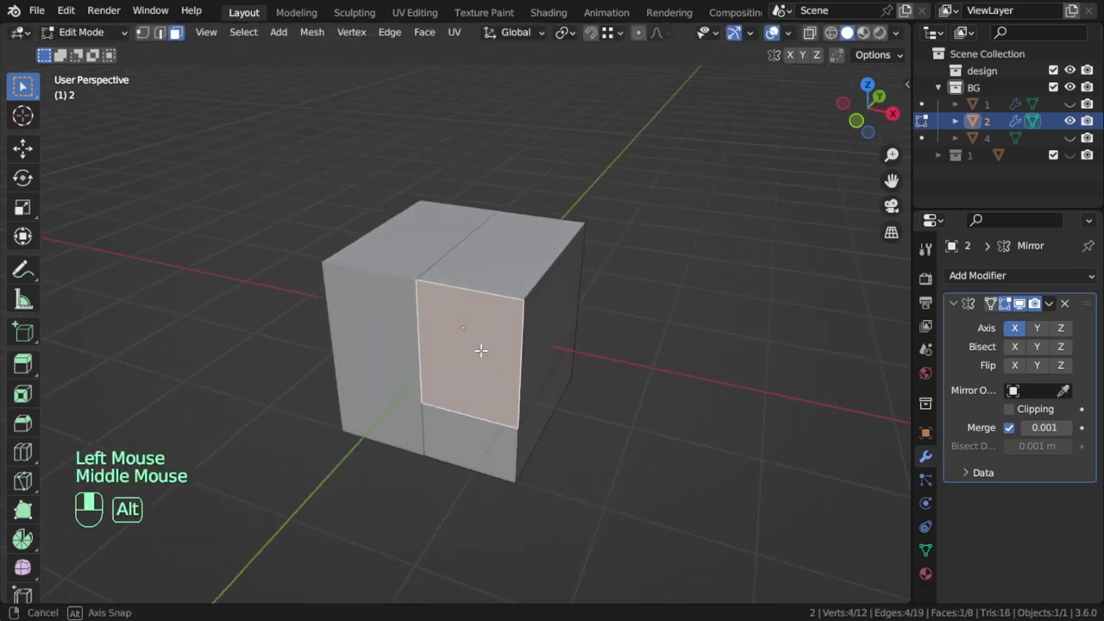
key("i")
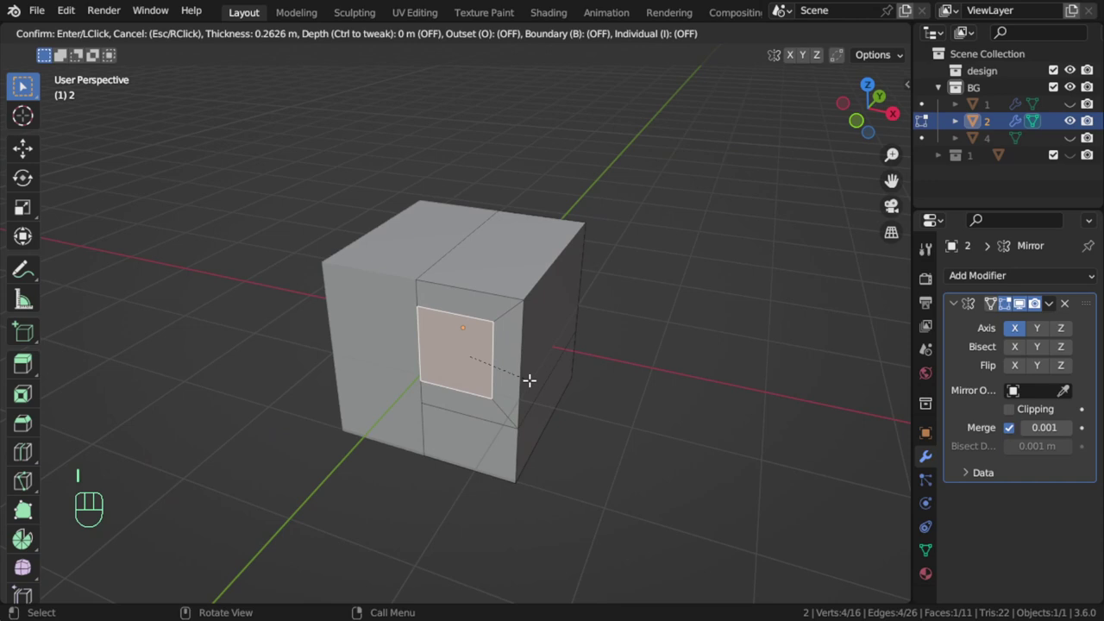
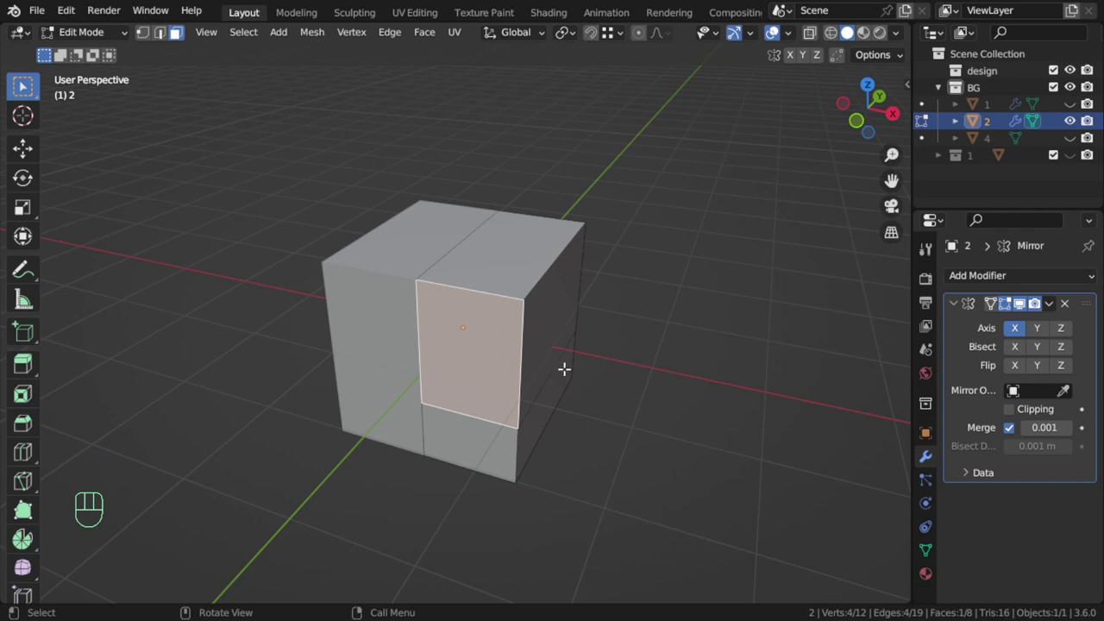
- Inset and extrude the front panel into a recess, inset it again, then return to Object Mode
key("i")
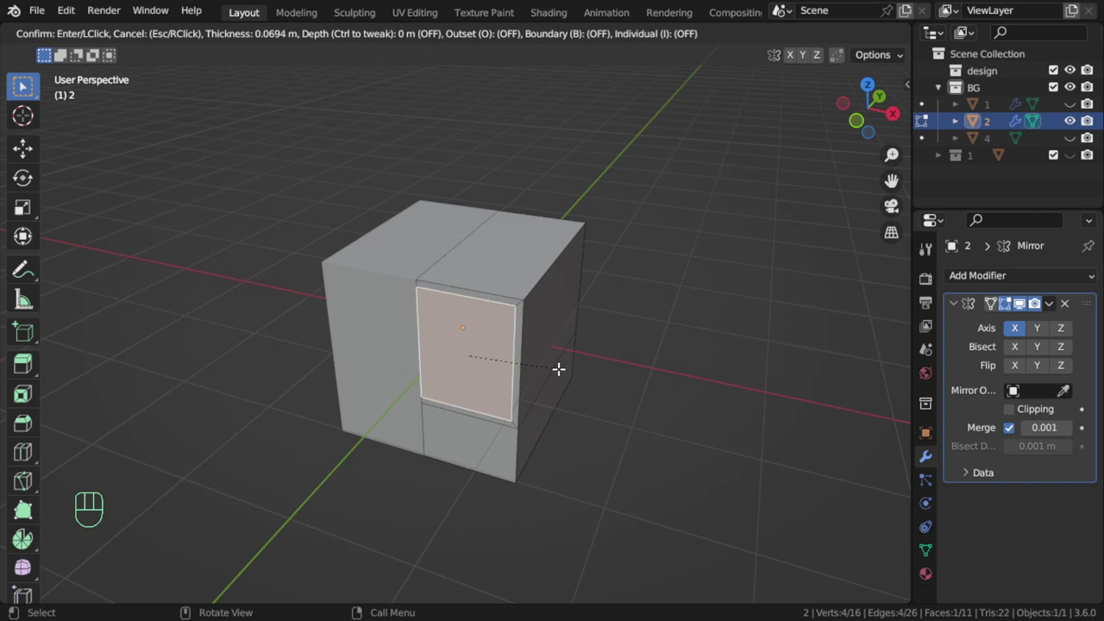
key("e")
key("i")
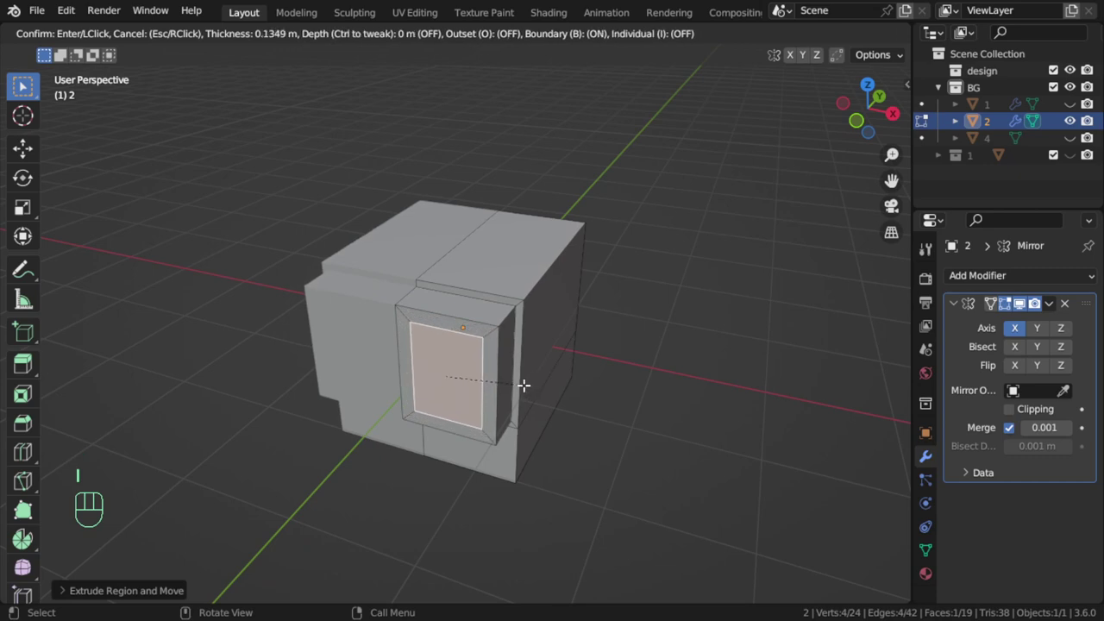
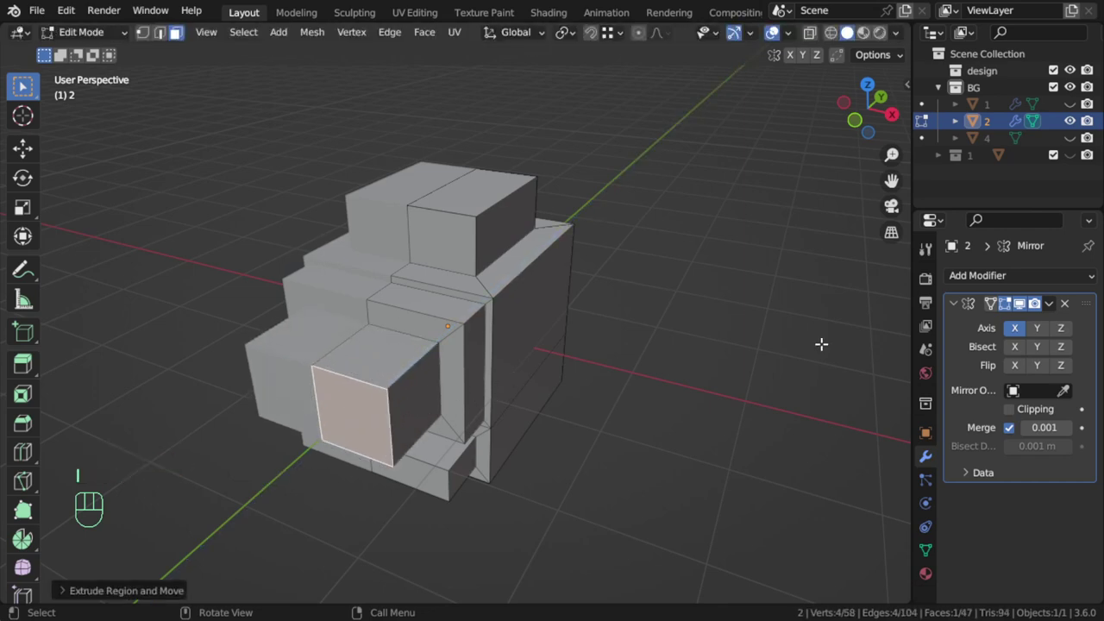
key("Tab")
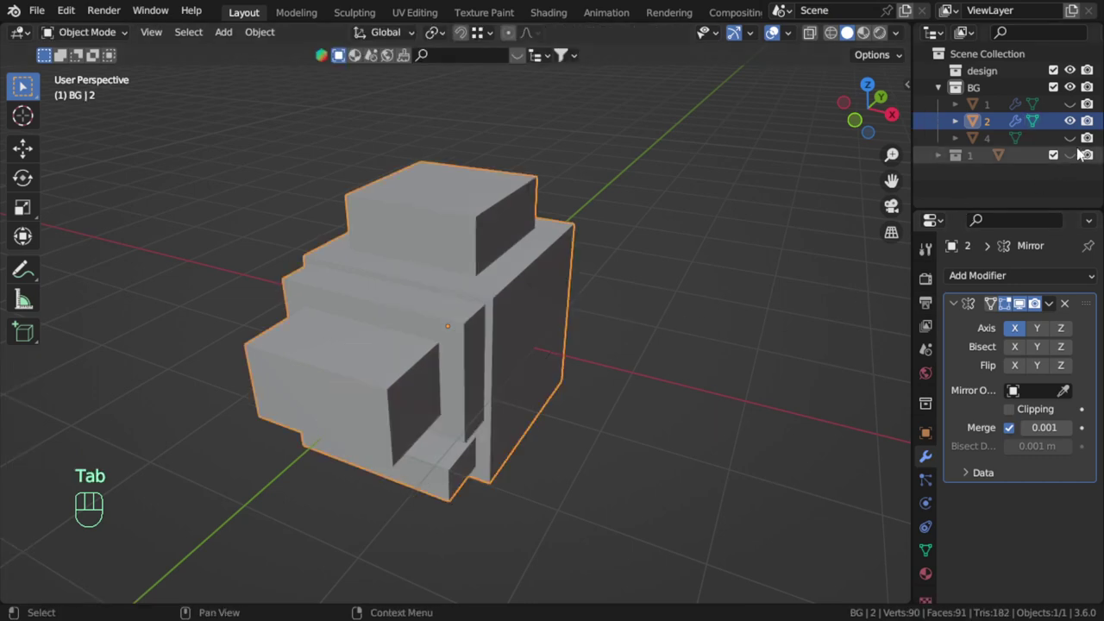
- Hide object 2, show collection 1 and frame the view on its contents
left_click(1074, 118)
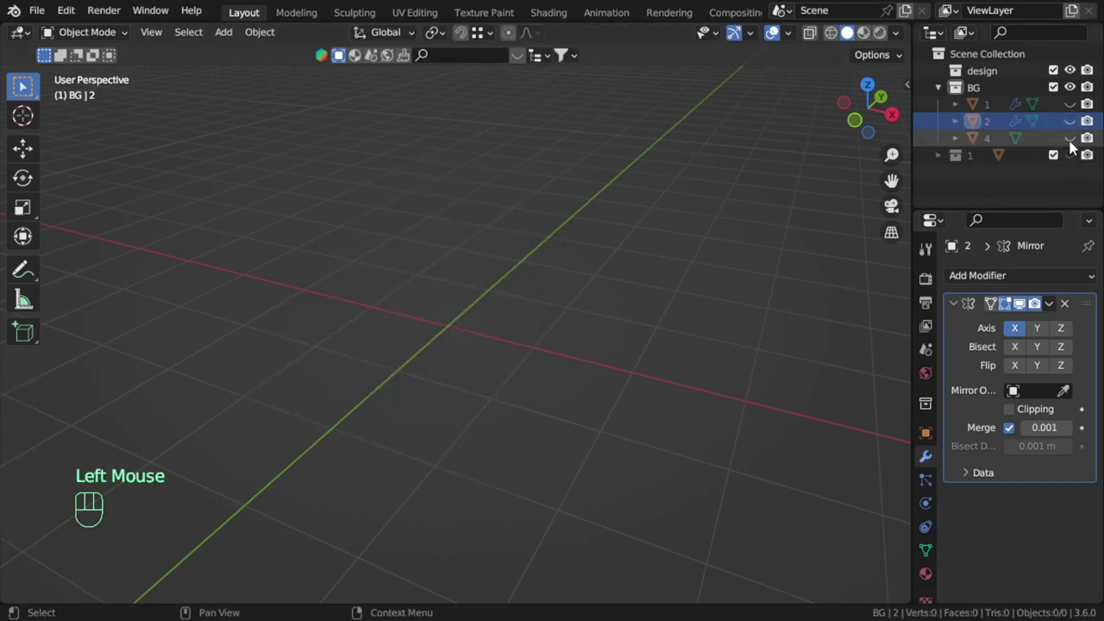
left_click(1073, 144)
scroll("down", 3)
left_click(1076, 155)
left_click(836, 360)
left_click_drag(736, 330, 614, 317)
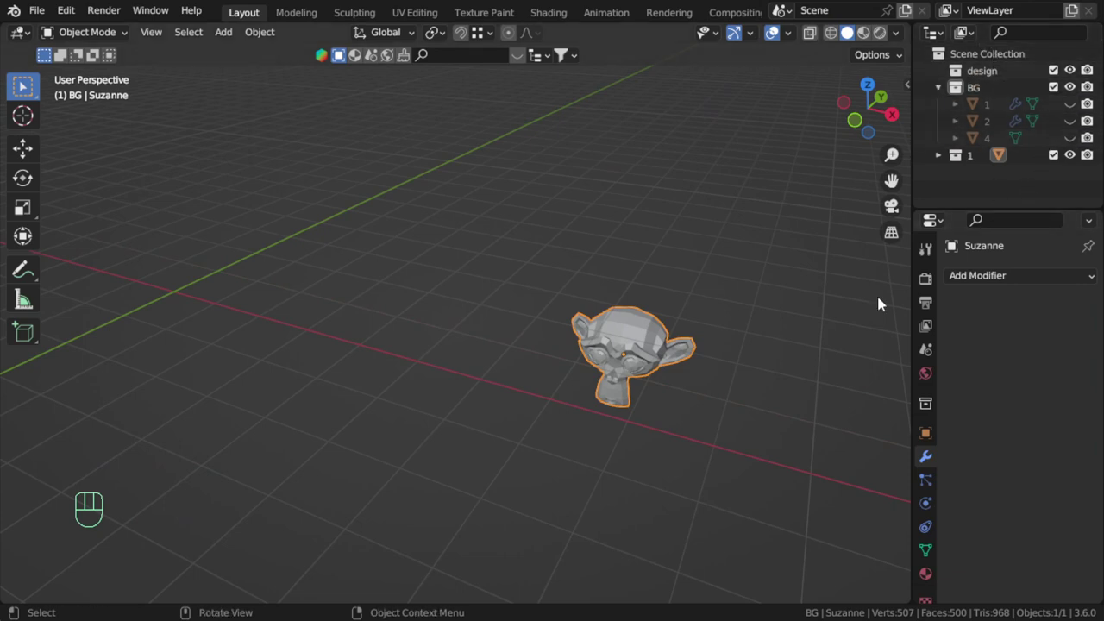
left_click(615, 362)
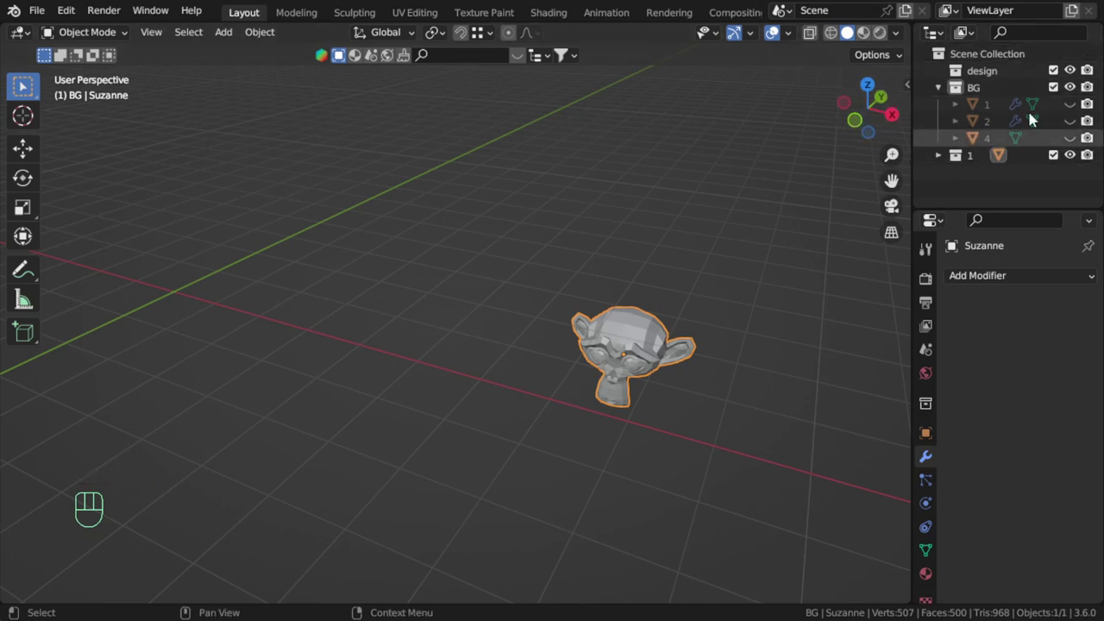
left_click(653, 338)
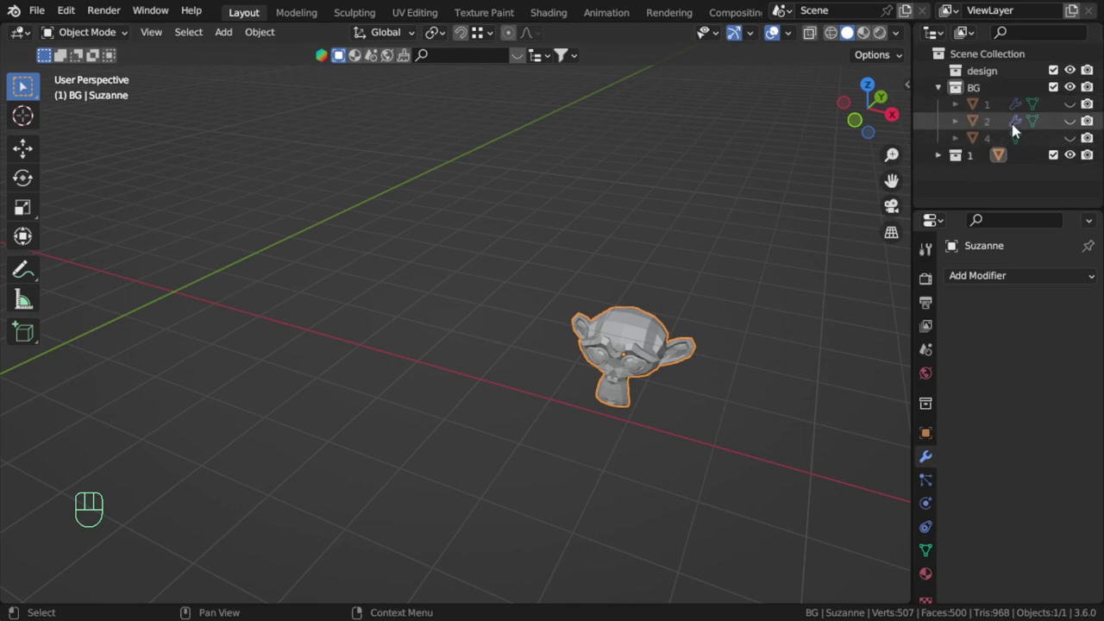
- Reveal and select Suzanne inside collection 1 in the Outliner hierarchy
key("KP_Decimal")
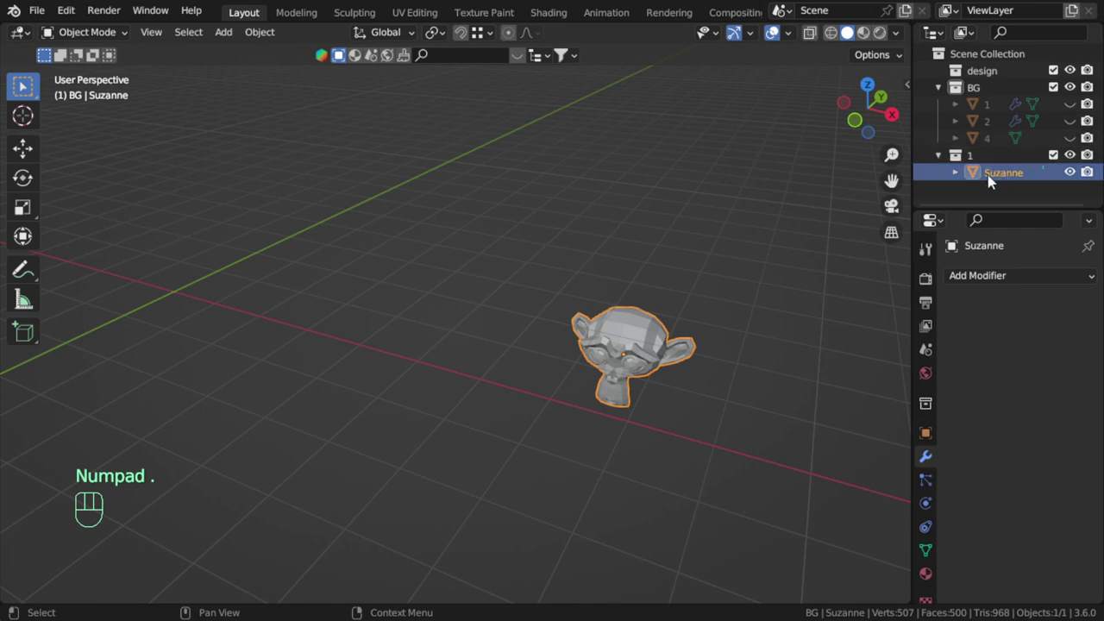
left_click(947, 160)
left_click(950, 97)
left_click_drag(806, 334, 718, 343)
left_click(639, 357)
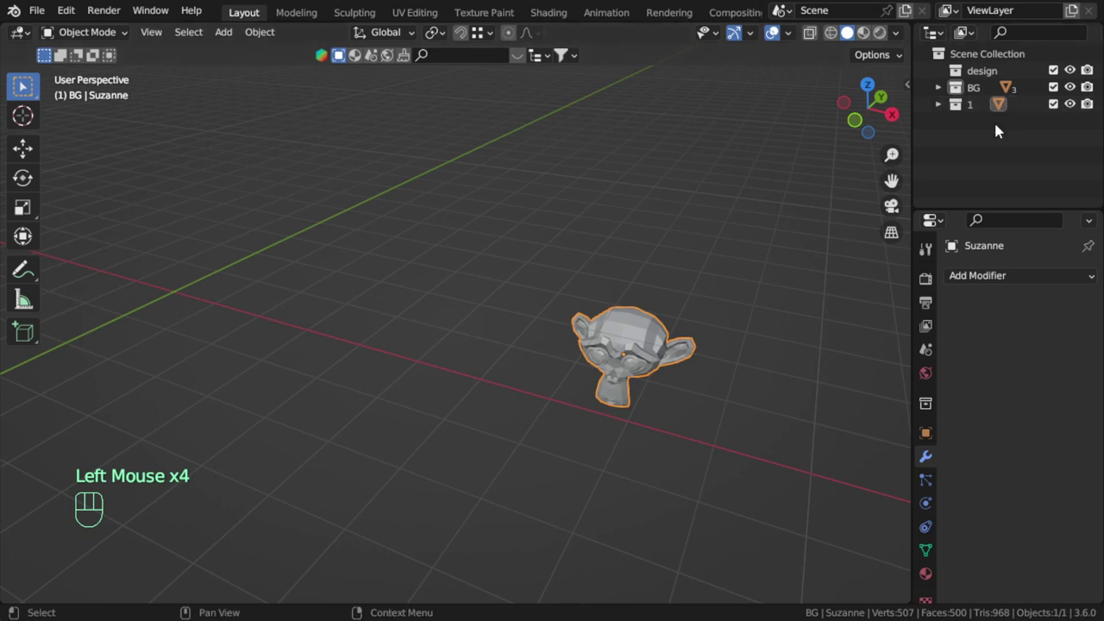
key("KP_Decimal")
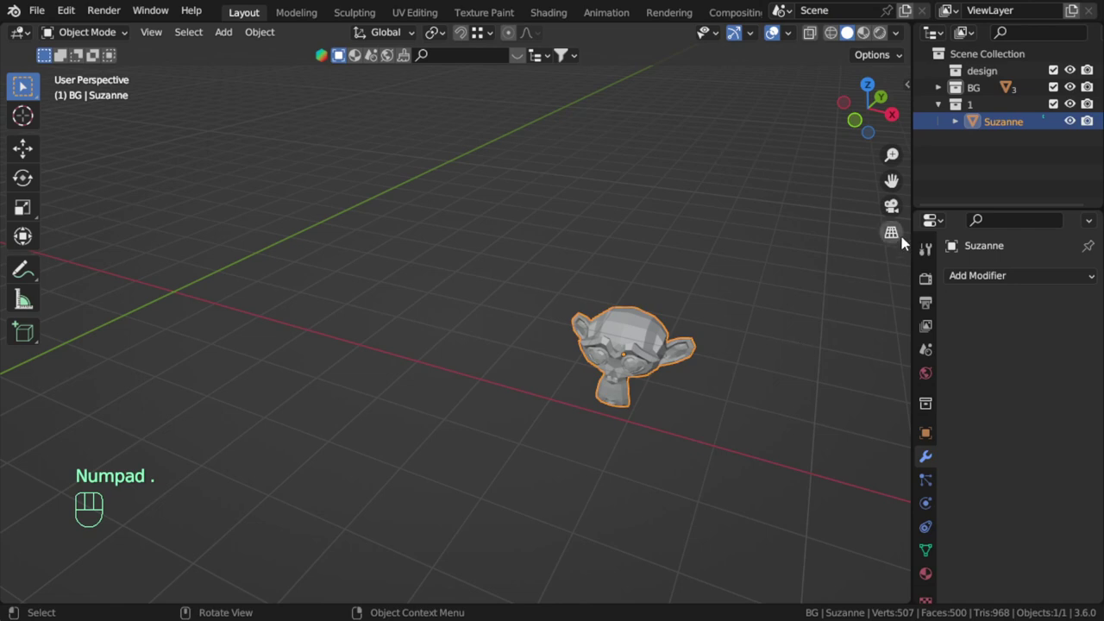
- Enable the selectability toggle in the Outliner filter and deselect Suzanne
left_click(1006, 123)
left_click(1071, 125)
left_click(1071, 125)
left_click(1088, 128)
left_click_drag(1088, 129, 1059, 32)
scroll("down", 3)
left_click_drag(1061, 33, 715, 289)
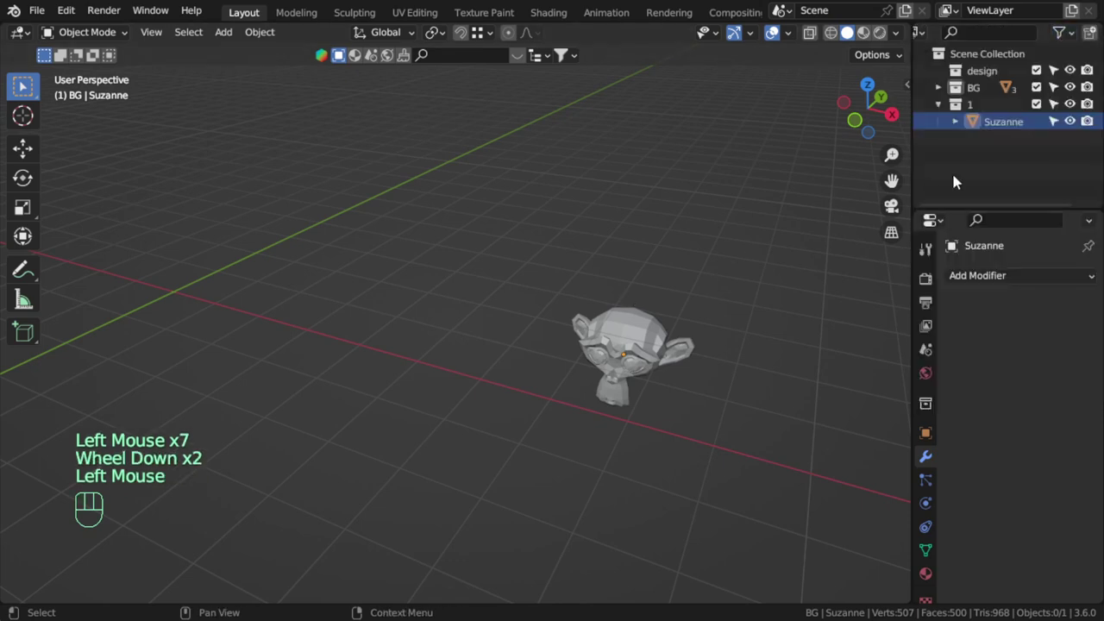
left_click(1056, 125)
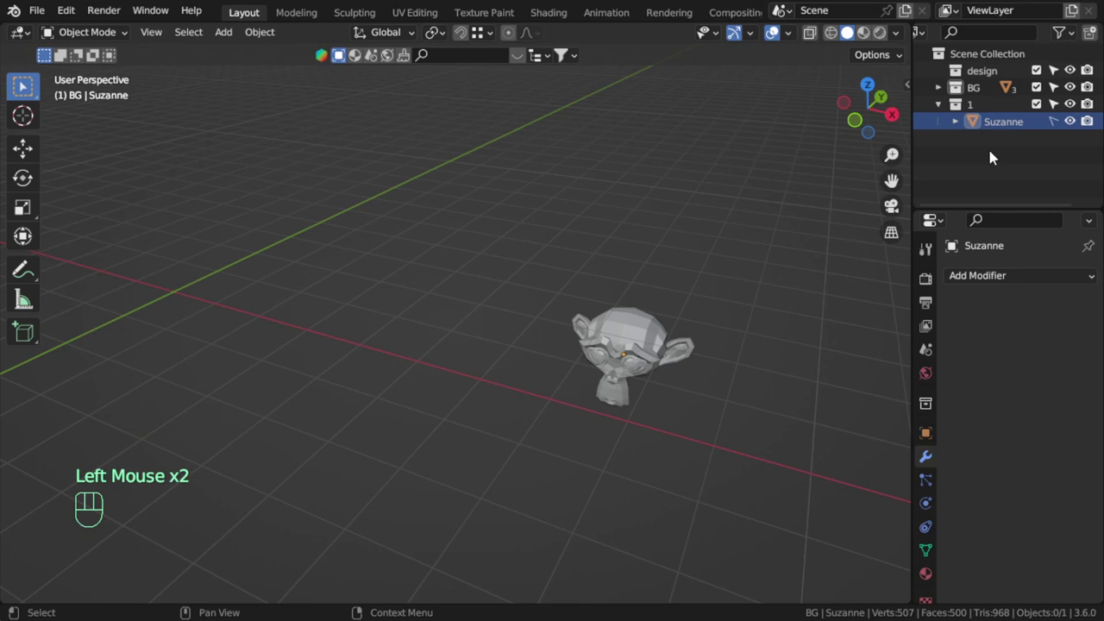
left_click(996, 124)
left_click_drag(996, 125, 733, 293)
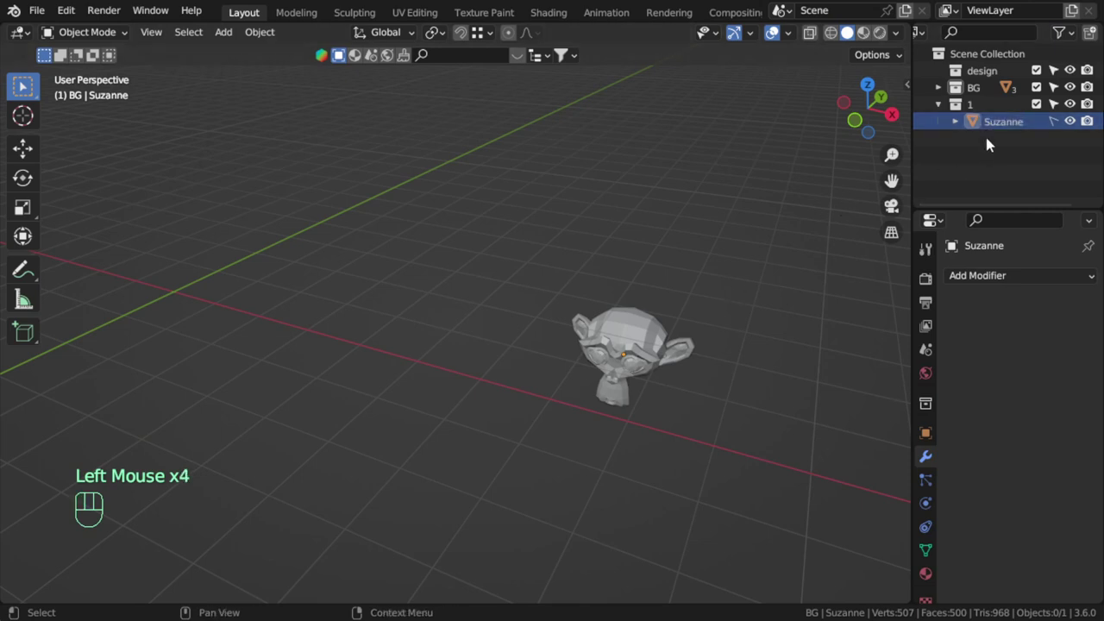
- Collapse collection 1, expand BG, exclude collection 1 from the scene and frame tube 4
left_click(937, 114)
left_click(941, 96)
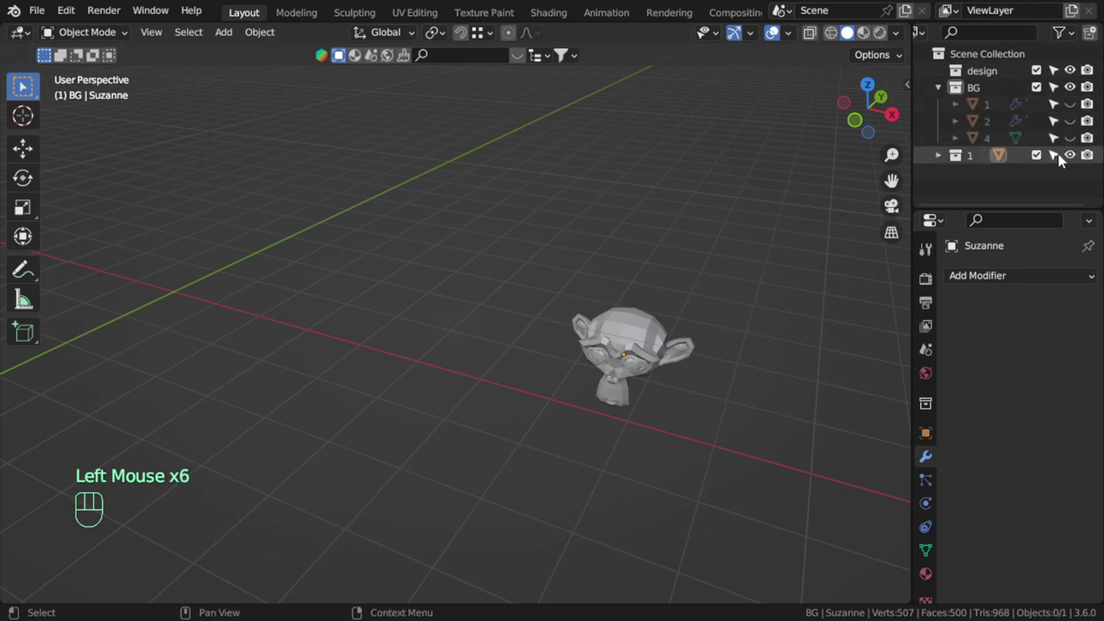
left_click_drag(1041, 159, 1071, 139)
scroll("down", 3)
left_click_drag(566, 255, 688, 303)
left_click(377, 361)
scroll("up", 3)
left_click_drag(496, 366, 600, 393)
middle_click(602, 360)
middle_click(568, 358)
scroll("up", 3)
- Enter Edit Mode on the tube, select all geometry and unwrap it into UV islands
key("Tab")
scroll("down", 3)
key("a")
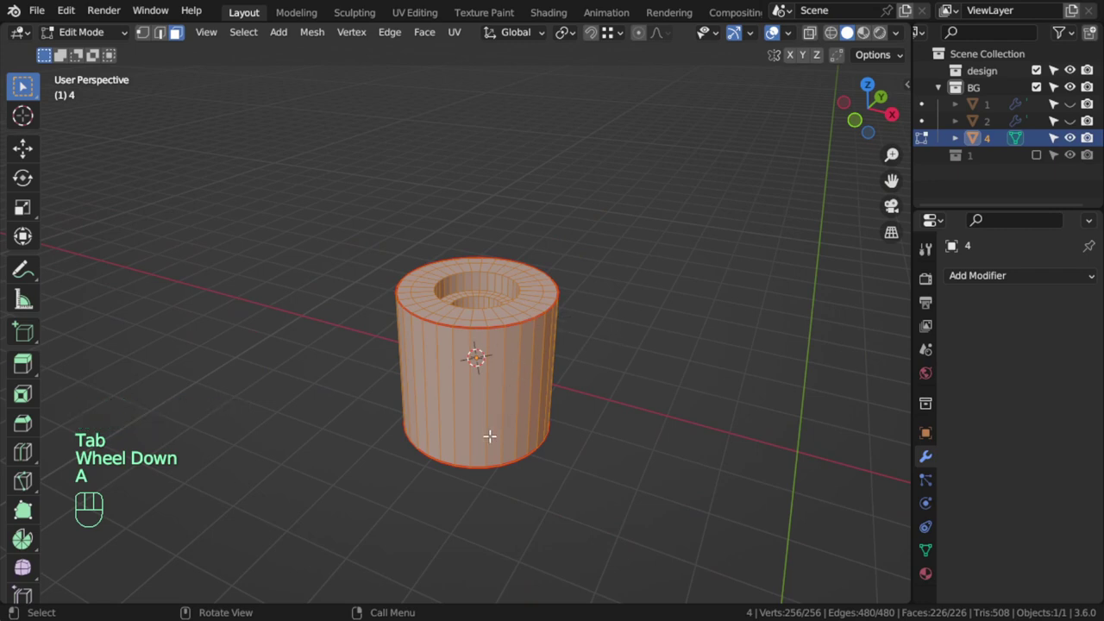
key("u")
middle_click(178, 28)
middle_click(178, 28)
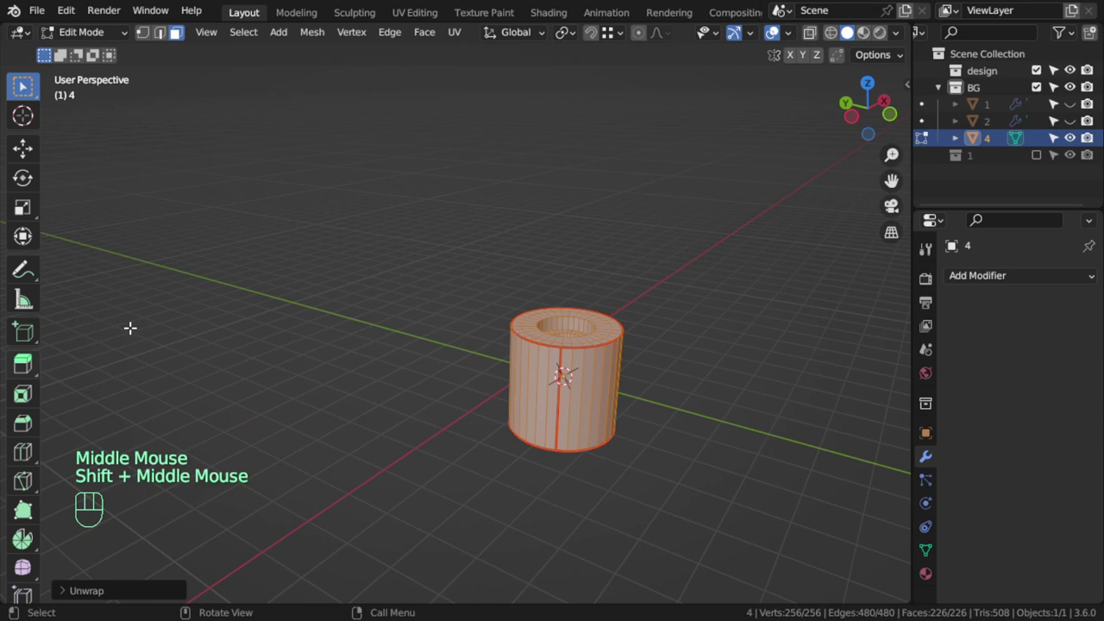
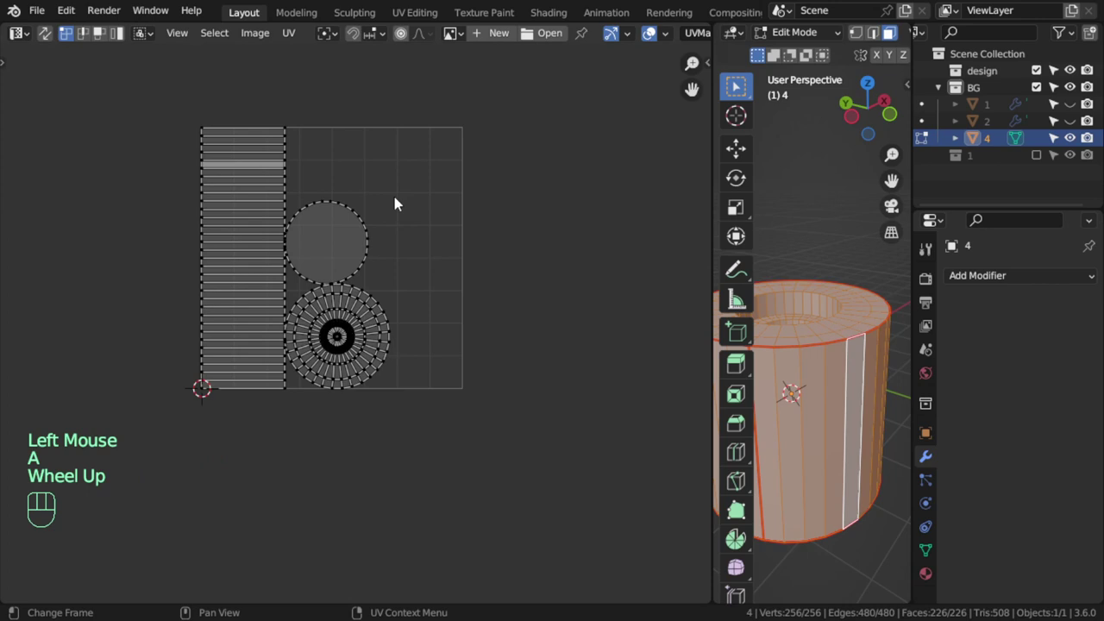
- Inspect the UV layout with stretch colouring, panning toward the ring island and zooming
scroll("up", 3)
scroll("down", 3)
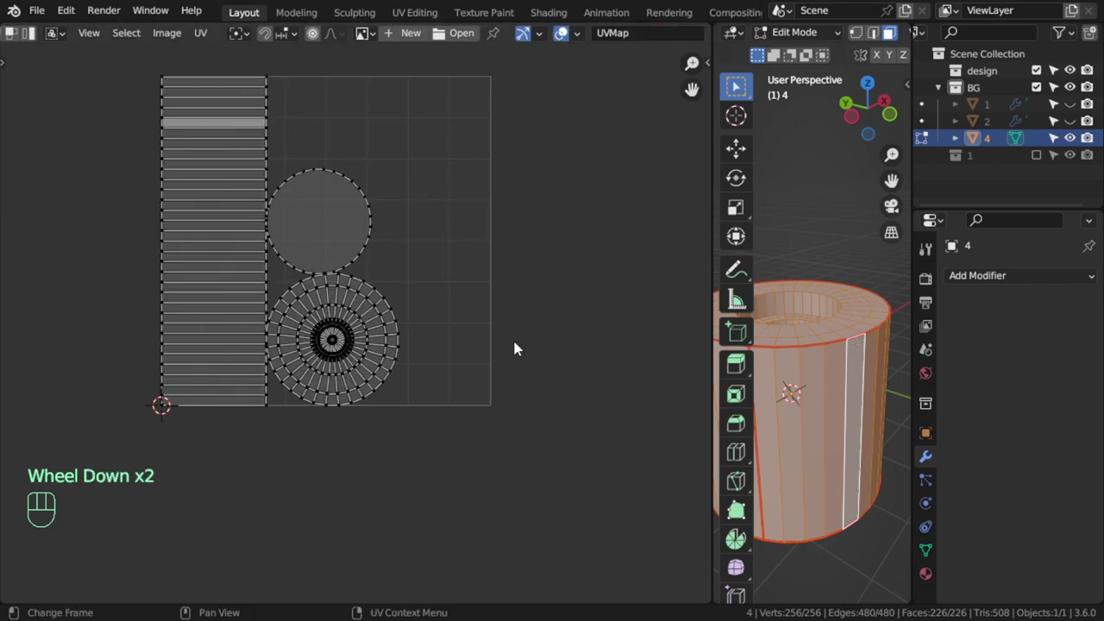
scroll("up", 3)
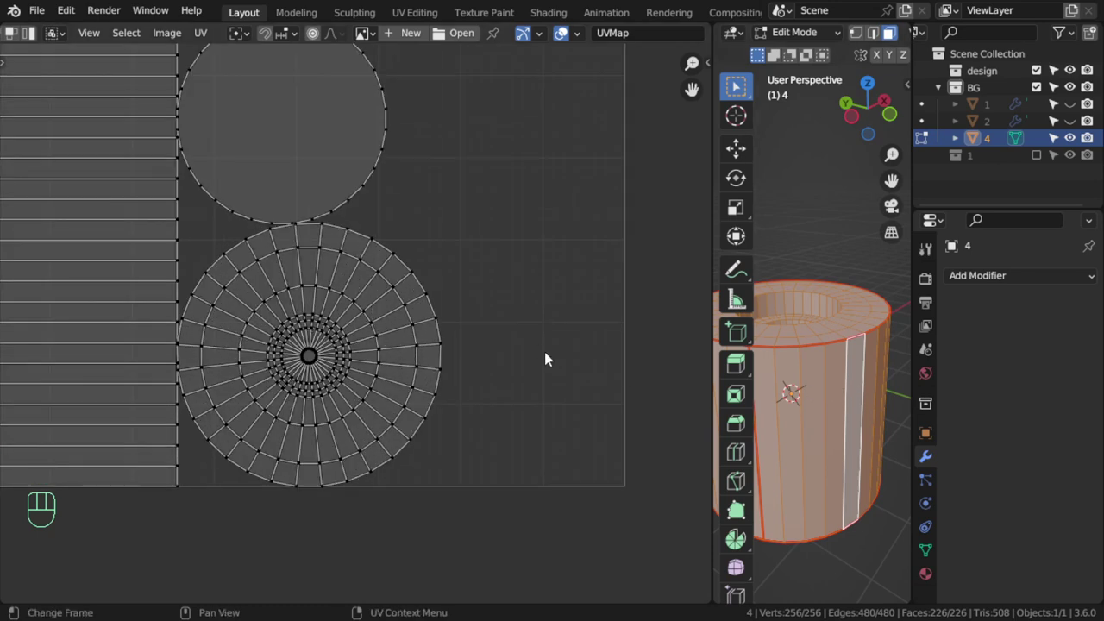
left_click_drag(598, 46, 388, 267)
scroll("down", 3)
scroll("up", 3)
scroll("down", 3)
scroll("up", 3)
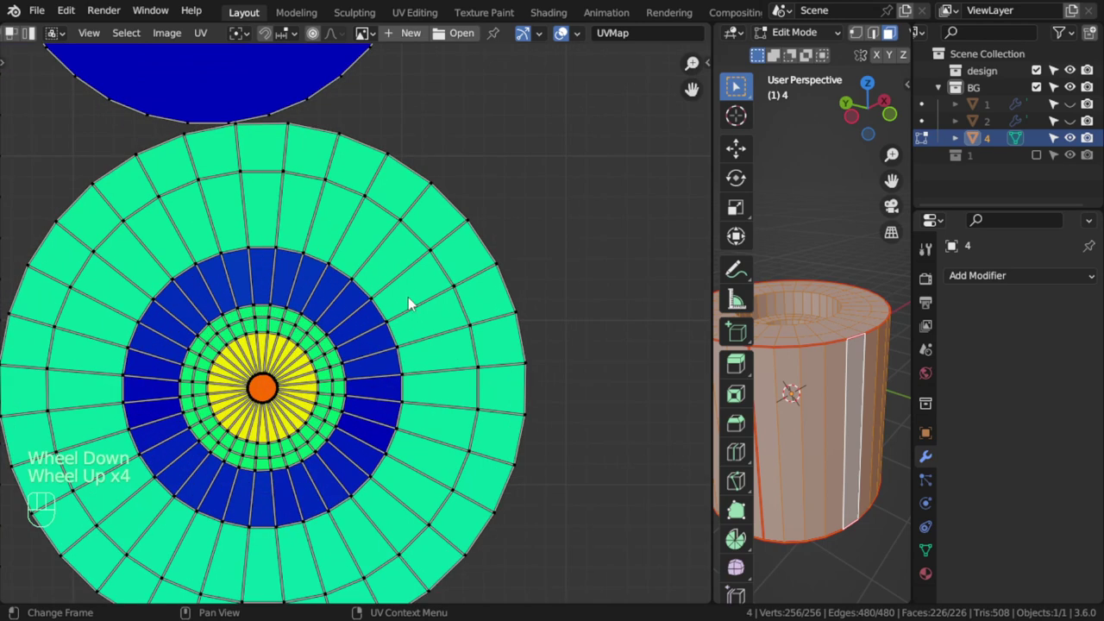
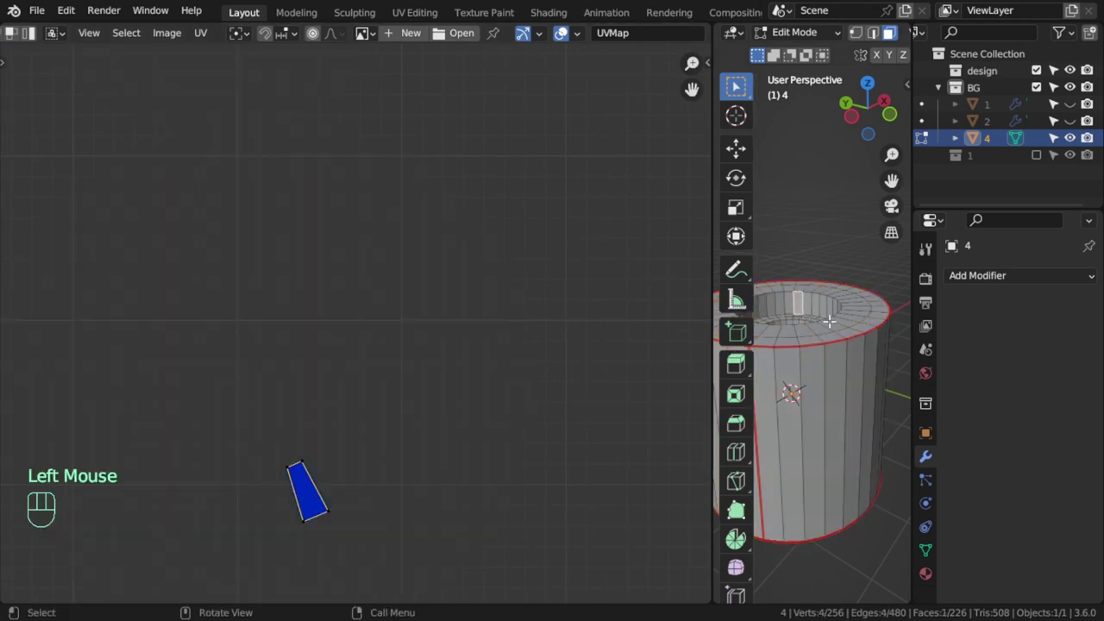
- Mark a seam down the inner wall, select the whole tube and re-unwrap it into new islands
key("a")
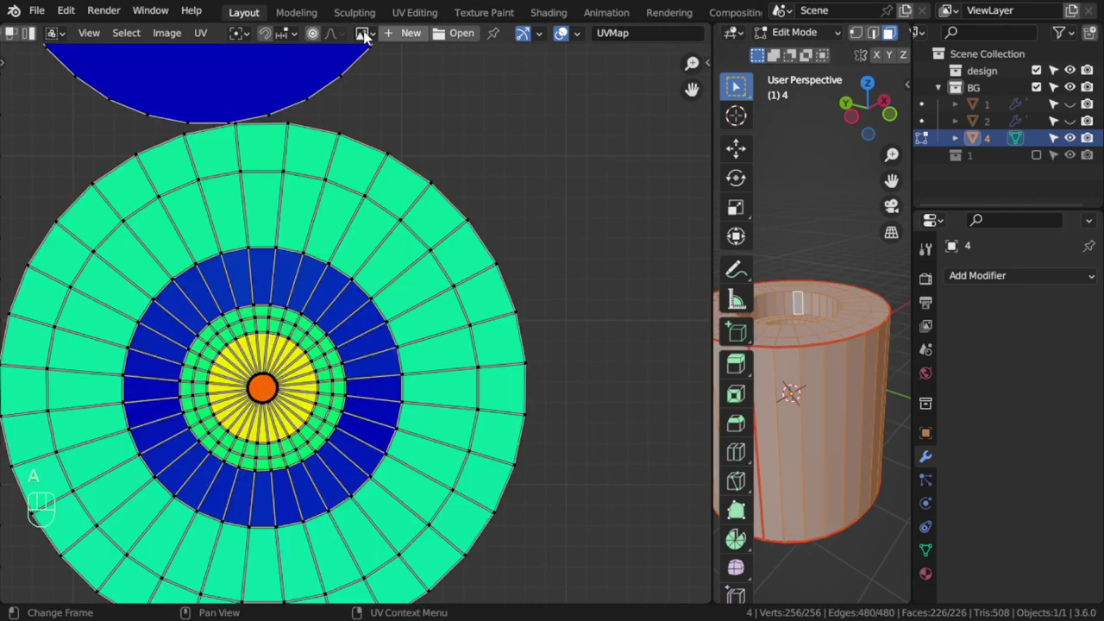
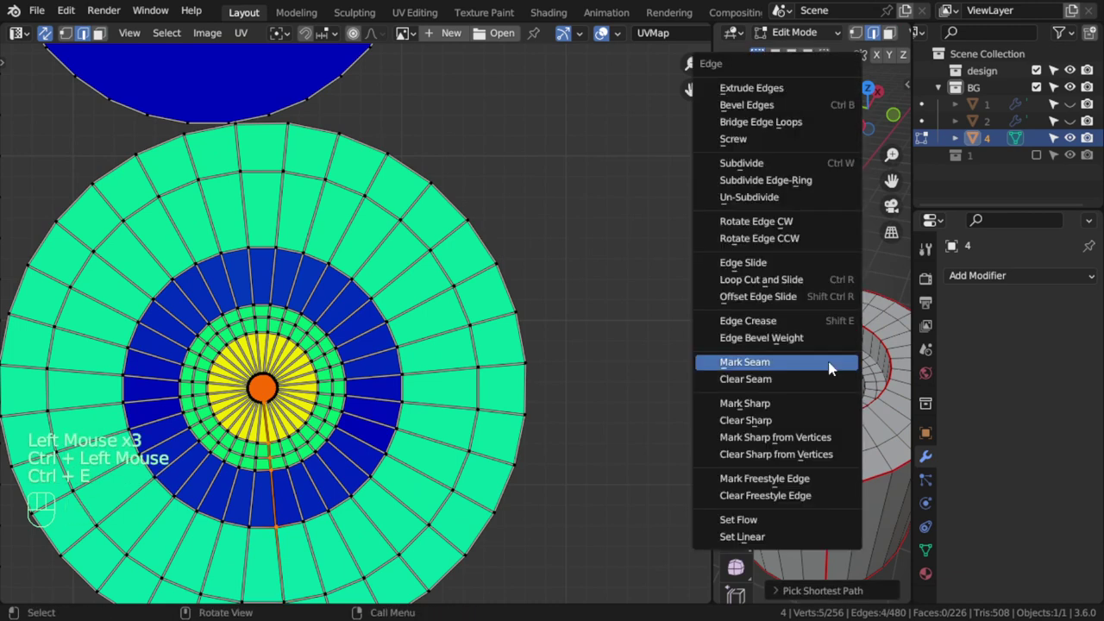
key("a")
key("u")
scroll("down", 3)
scroll("up", 3)
scroll("down", 3)
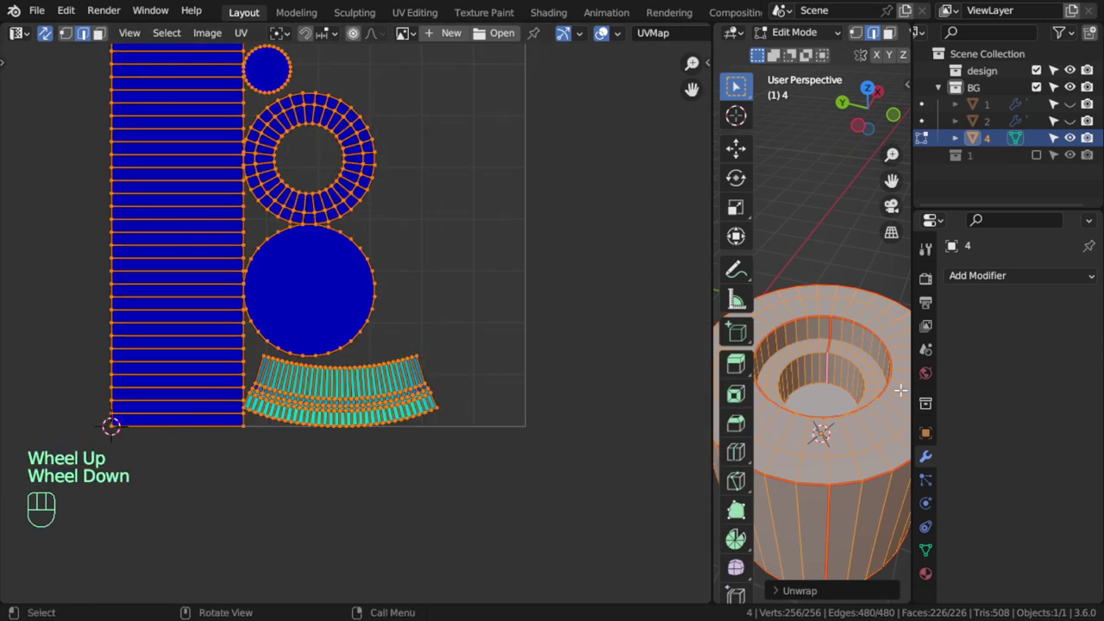
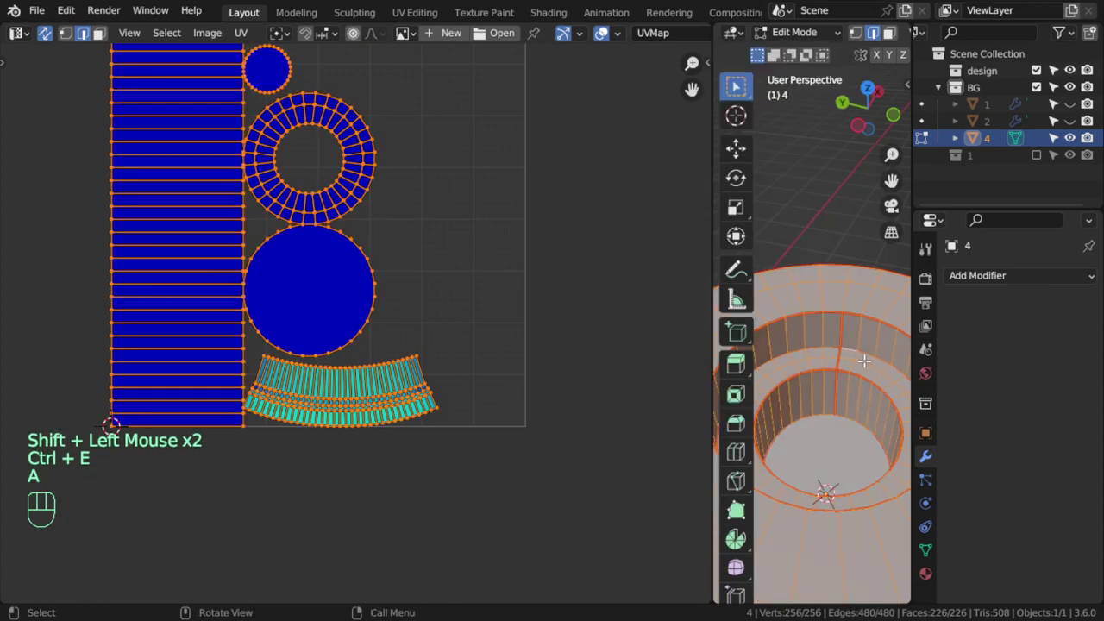
key("u")
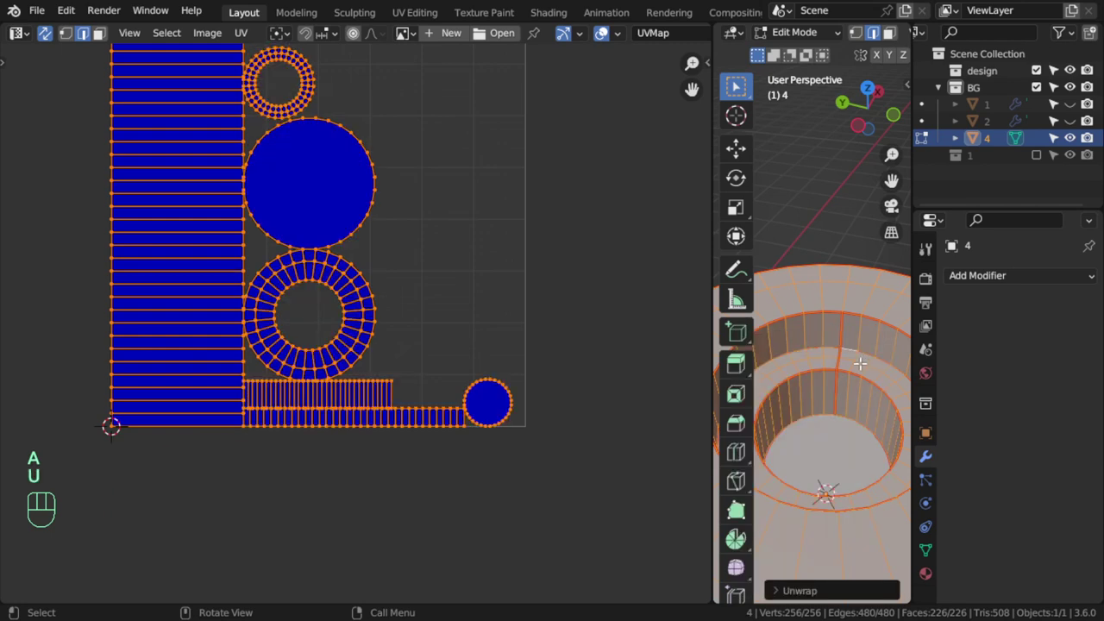
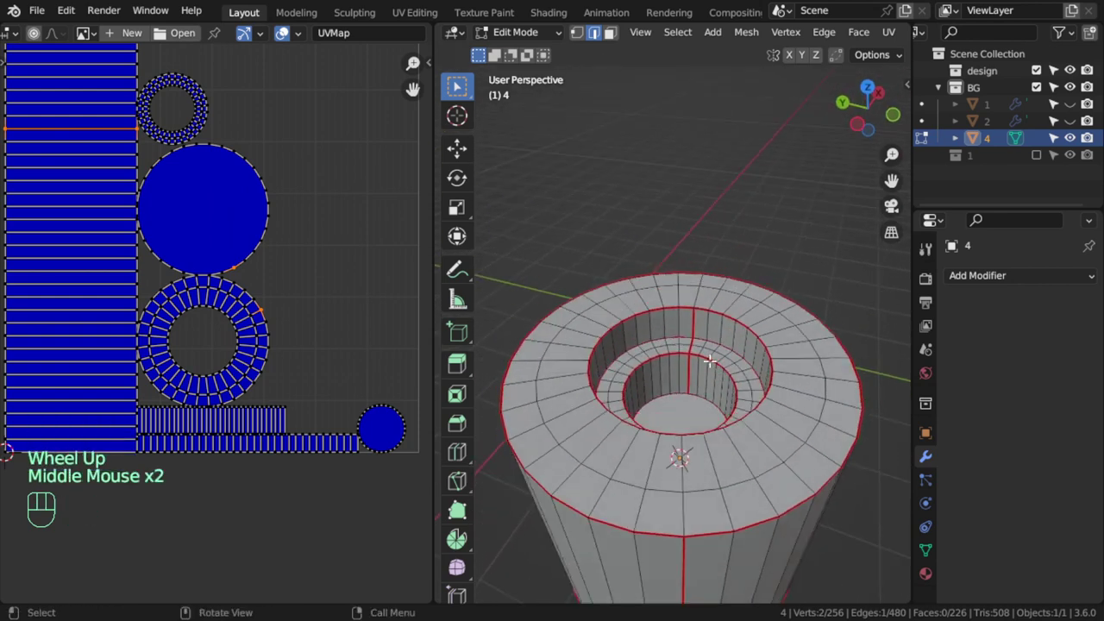
- Zoom the 3D view out so the whole seamed tube fits beside the UV panel
scroll("down", 3)
scroll("down", 3)
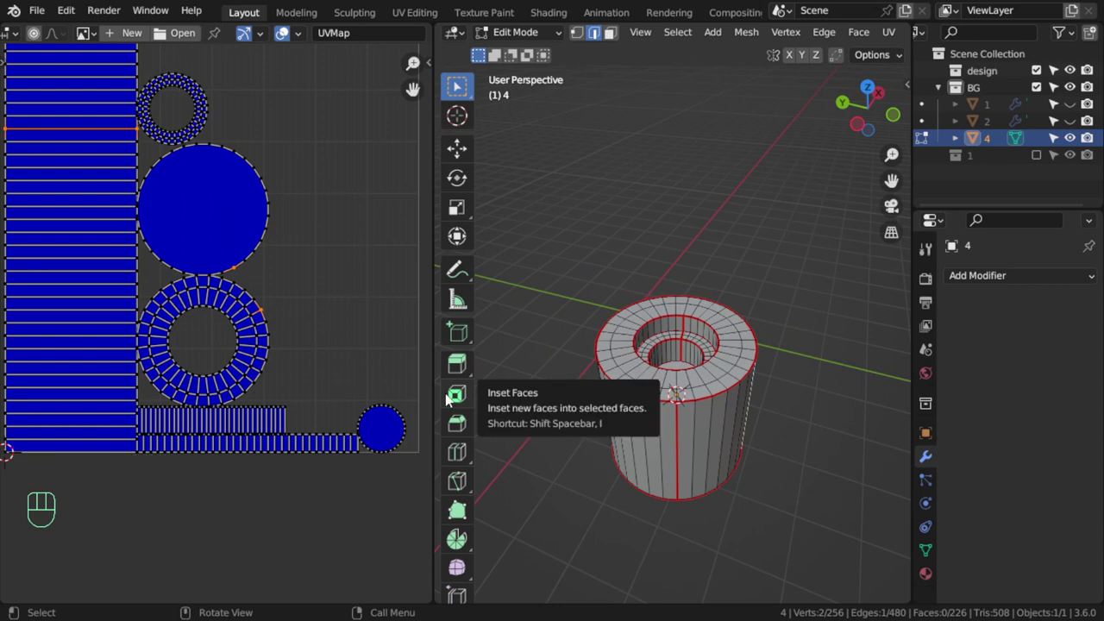